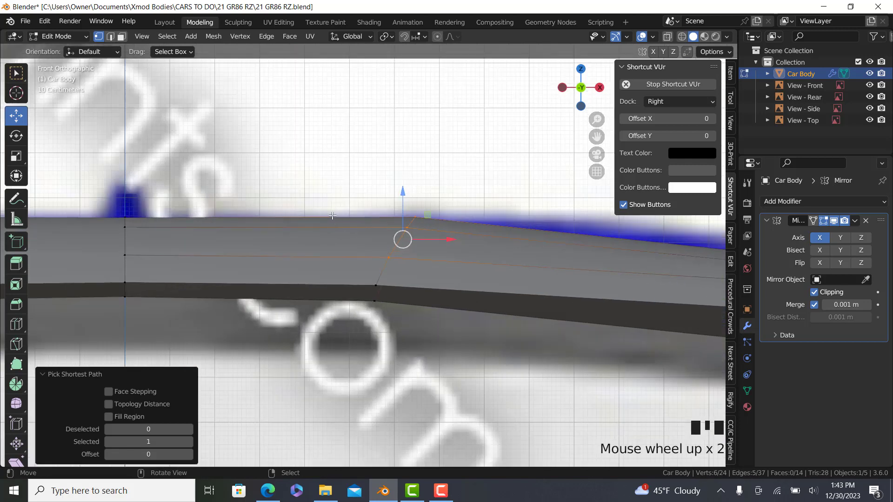
Rip the roof edge loop into a V-groove and scale it narrower along X
key(v)
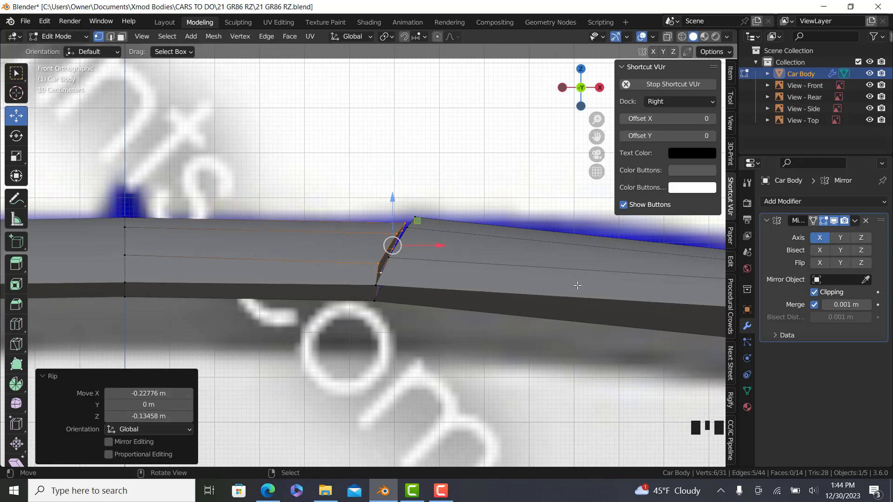
key(s)
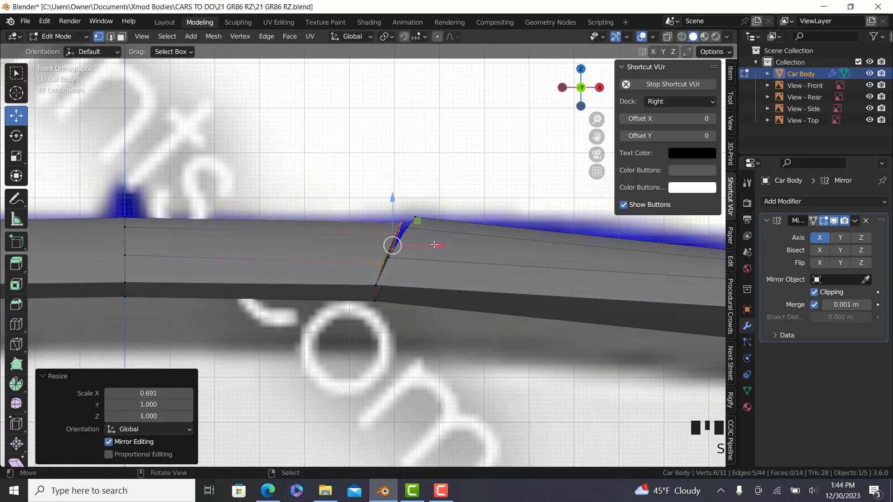
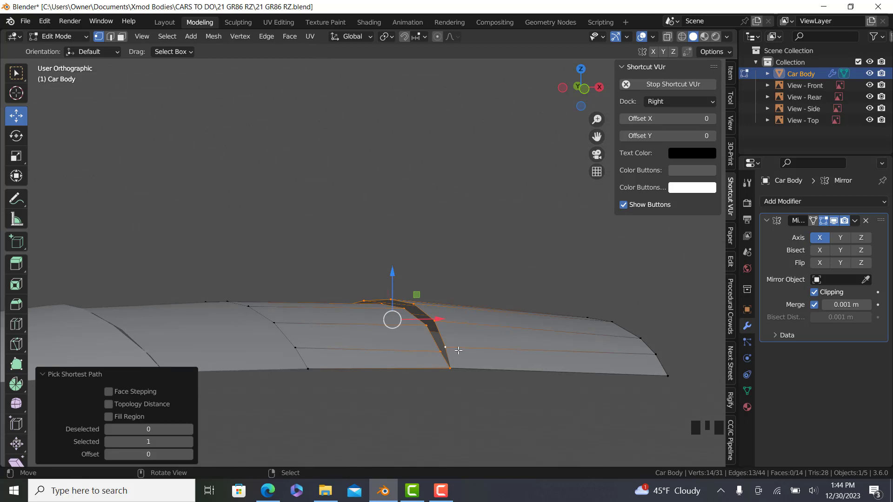
Crease the groove edges at 0.99 with Shift+E to keep the cut sharp
key(4)
key(shift+e)
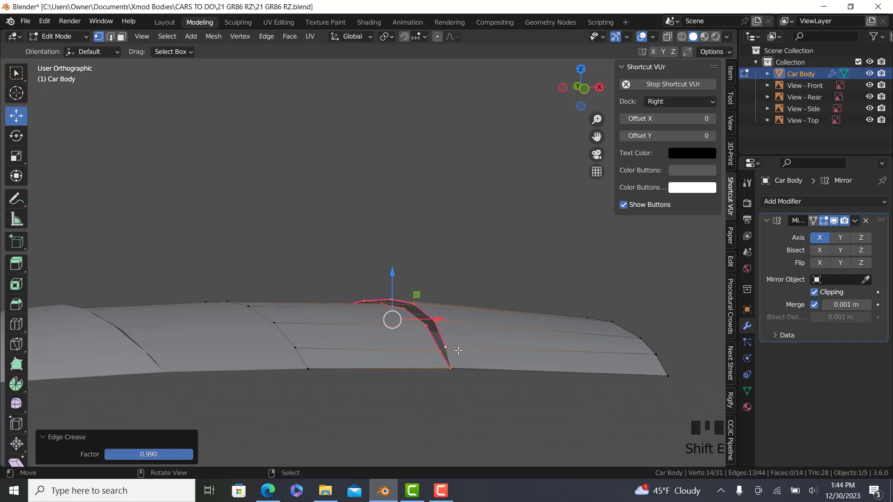
drag(420, 279, 397, 217)
scroll(down, 3)
drag(386, 231, 387, 85)
scroll(down, 3)
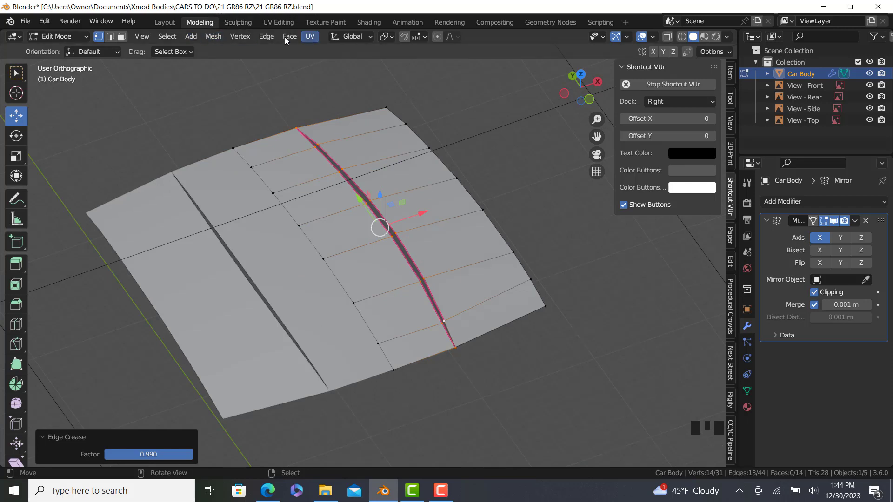
Orbit to check the creased groove and show its crease values in the sidebar Item panel
drag(268, 38, 329, 272)
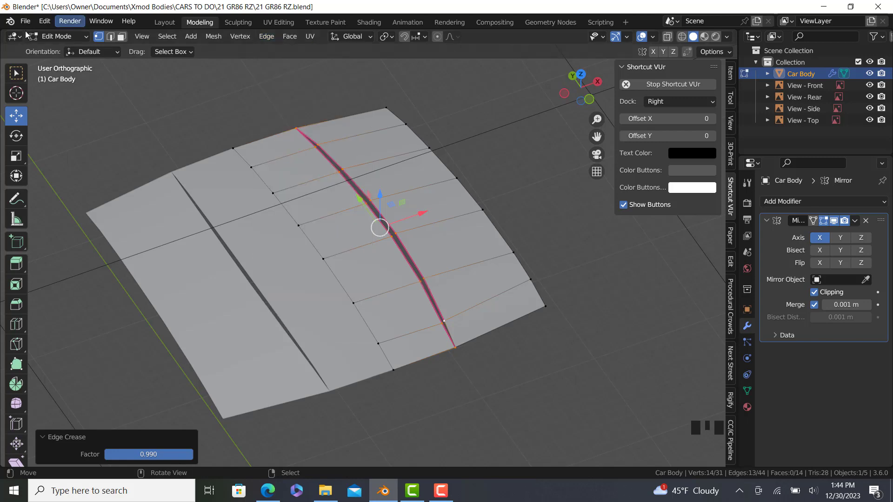
drag(48, 22, 154, 264)
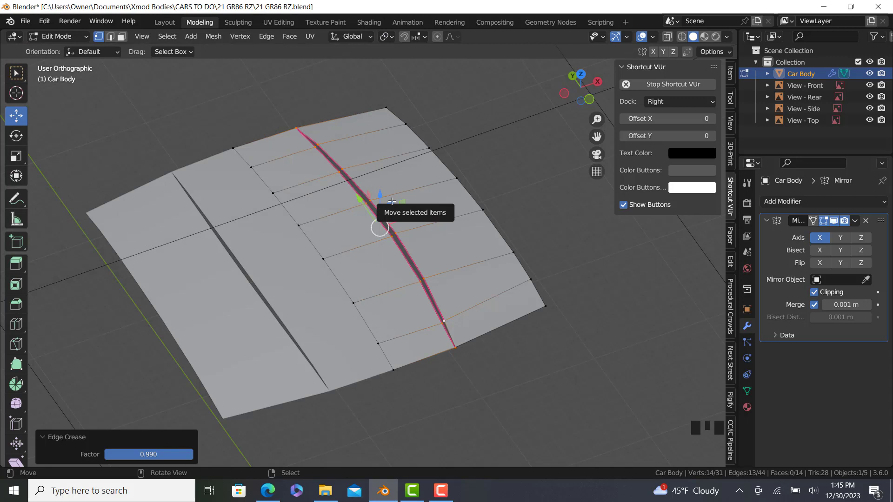
scroll(up, 3)
click(738, 80)
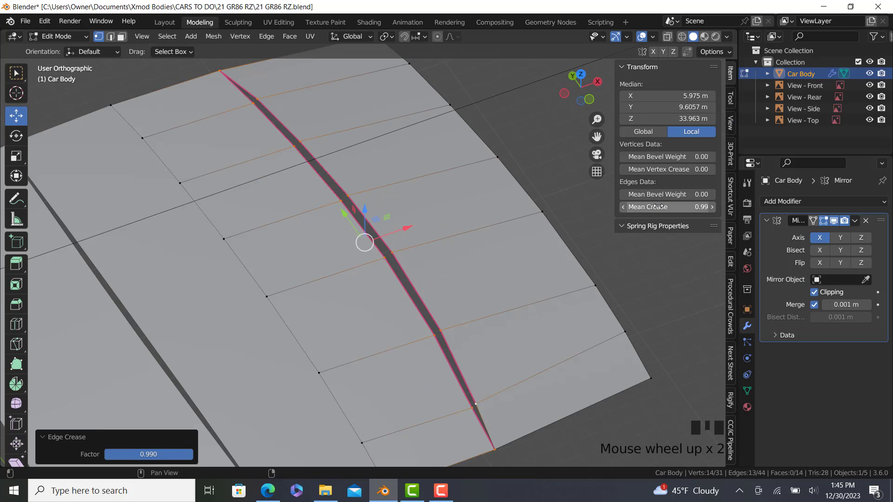
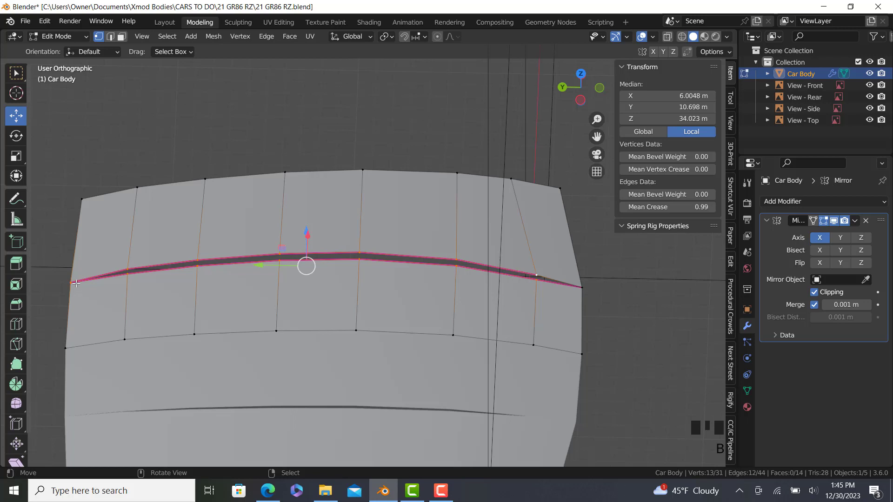
Box-select an extra groove vertex, then undo the stray adjustments to restore the selection
key(b)
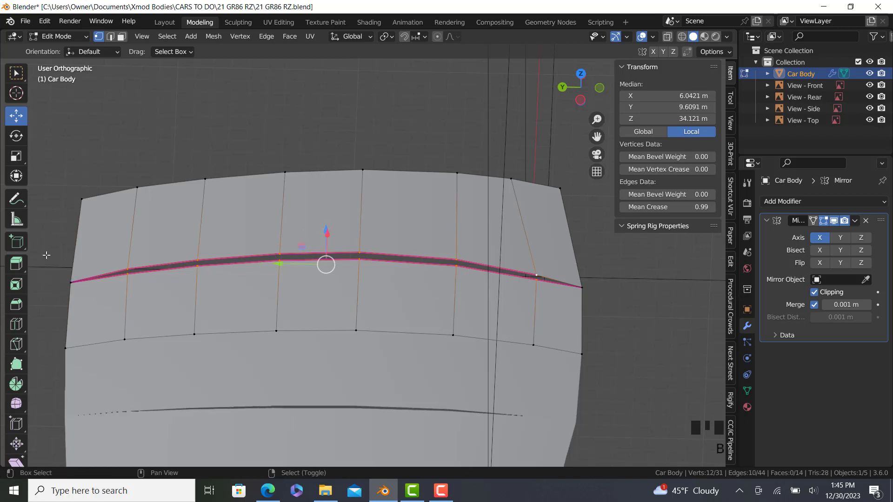
scroll(up, 3)
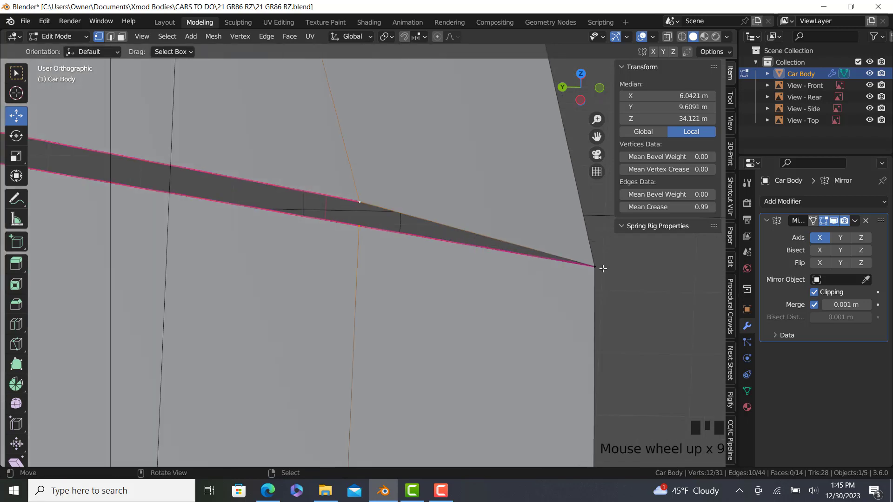
key(ctrl+z)
key(ctrl+z)
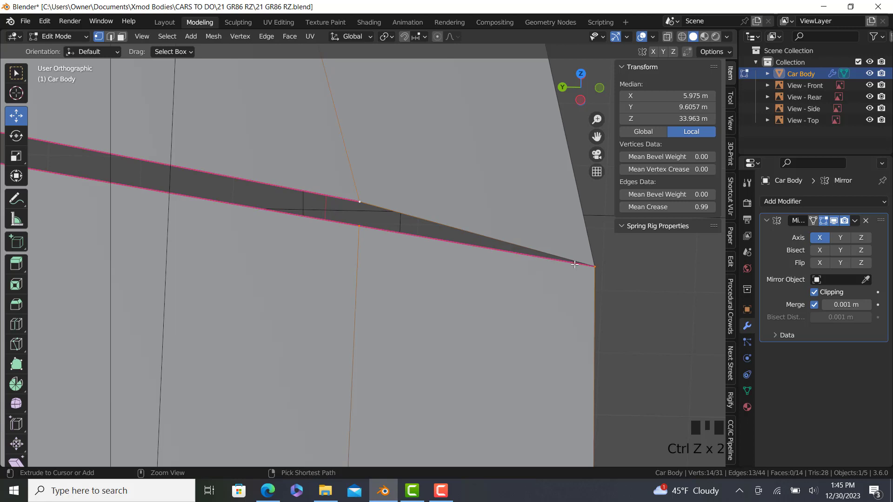
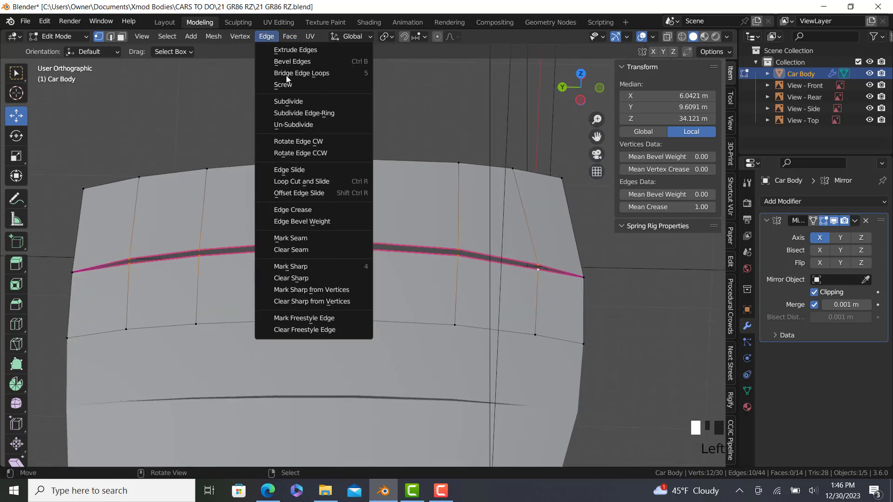
Nudge the groove's bottom vertex onto the panel's lower edge
drag(383, 238, 401, 295)
scroll(up, 3)
drag(394, 292, 326, 339)
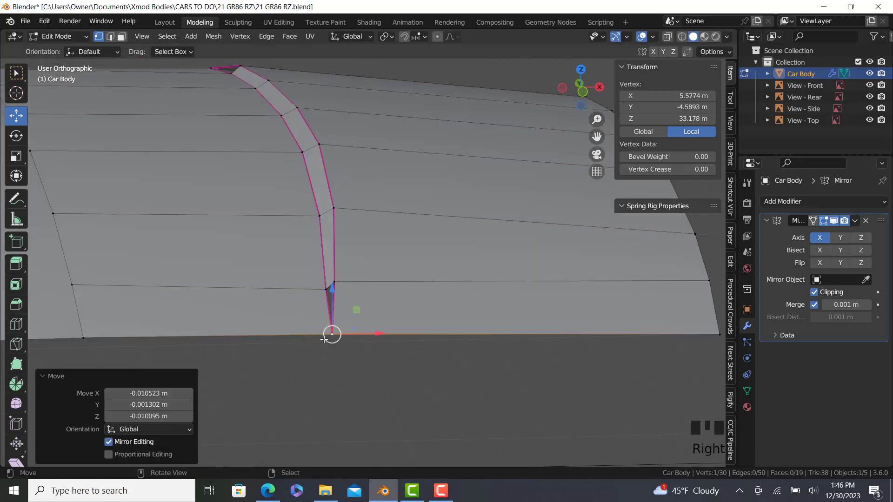
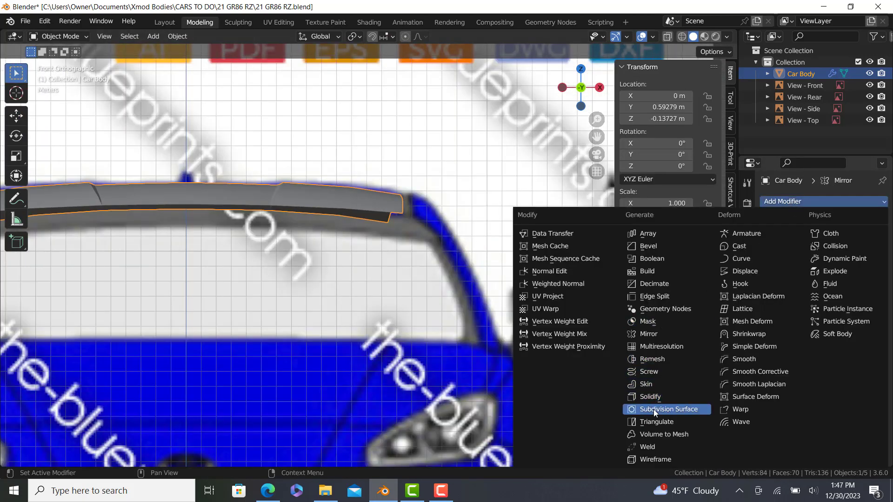
Add a Subdivision Surface modifier to the roof mesh alongside Mirror
click(653, 414)
scroll(up, 3)
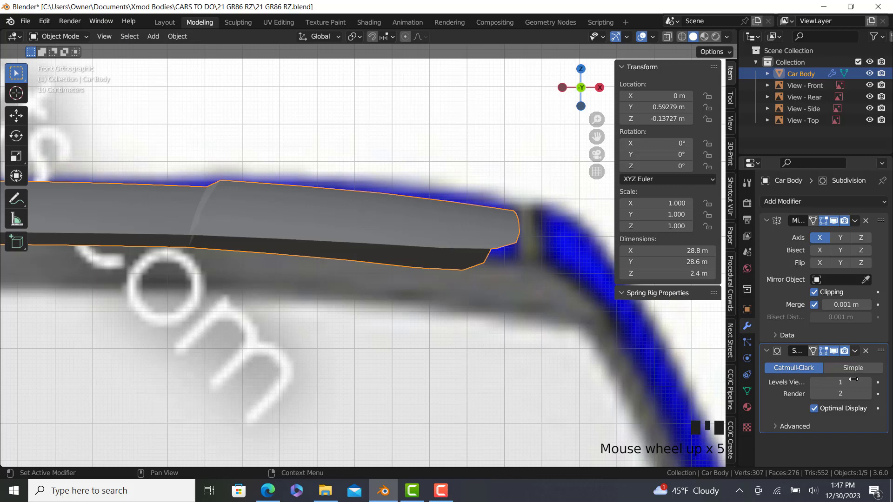
click(872, 386)
Orbit the smoothed roof, toggling Edit Mode, to inspect the softened grooves
drag(393, 193, 446, 163)
key(Tab)
key(Tab)
scroll(up, 3)
scroll(down, 3)
drag(376, 239, 374, 338)
scroll(down, 3)
scroll(up, 3)
key(Tab)
key(Tab)
scroll(down, 3)
drag(368, 299, 368, 344)
scroll(down, 3)
drag(405, 331, 393, 382)
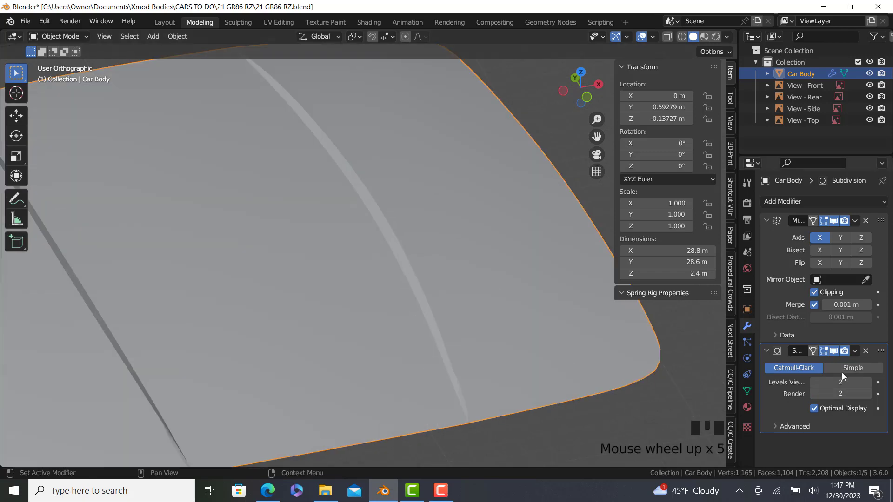
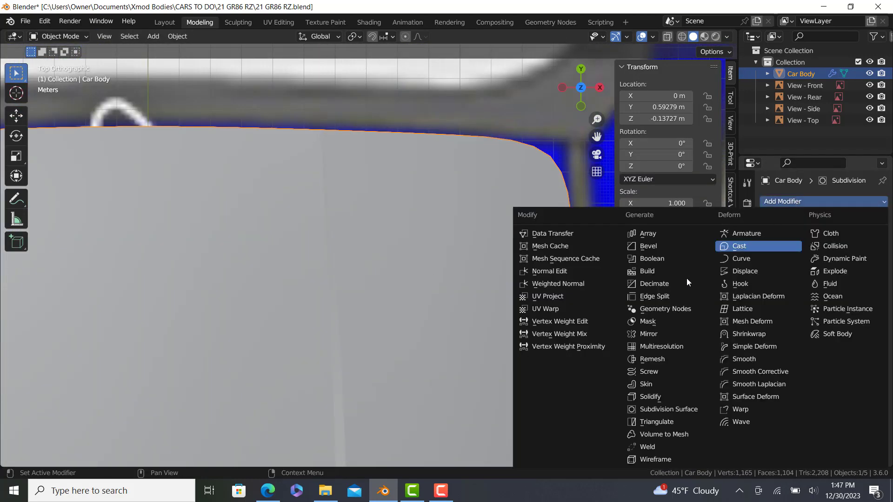
Add a Weighted Normal modifier (Face Area, weight 50) after Subdivision Surface
drag(549, 286, 454, 328)
scroll(down, 3)
drag(429, 255, 394, 304)
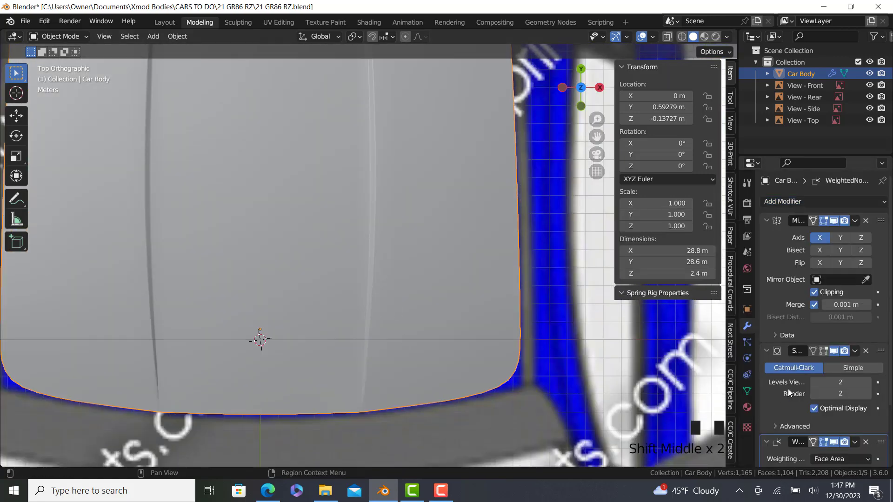
scroll(down, 3)
drag(871, 342, 872, 272)
scroll(up, 3)
drag(865, 395, 866, 392)
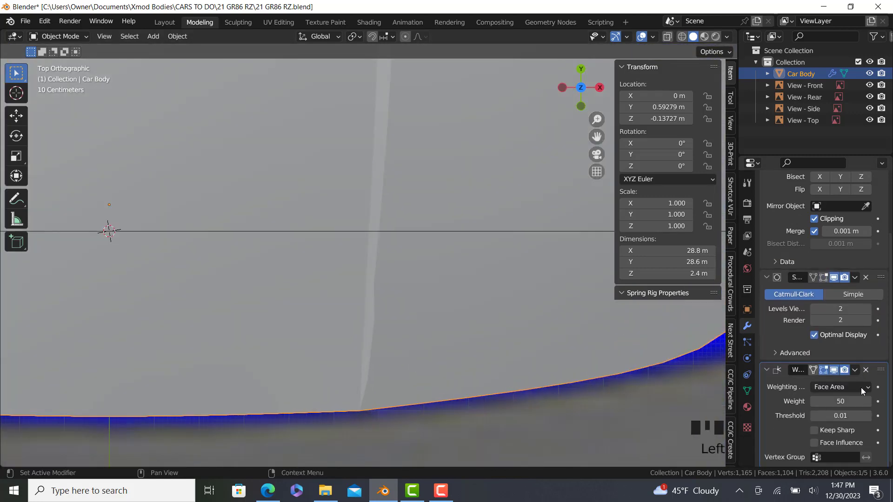
Compare the roof outline and rear edge against the blueprint in top and front views
scroll(down, 3)
drag(428, 356, 409, 265)
scroll(up, 3)
drag(412, 280, 400, 167)
scroll(up, 3)
click(745, 395)
scroll(up, 3)
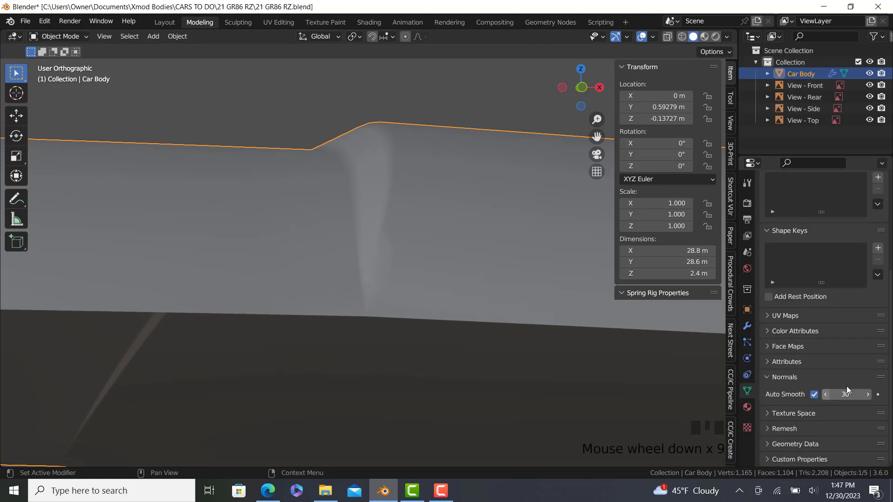
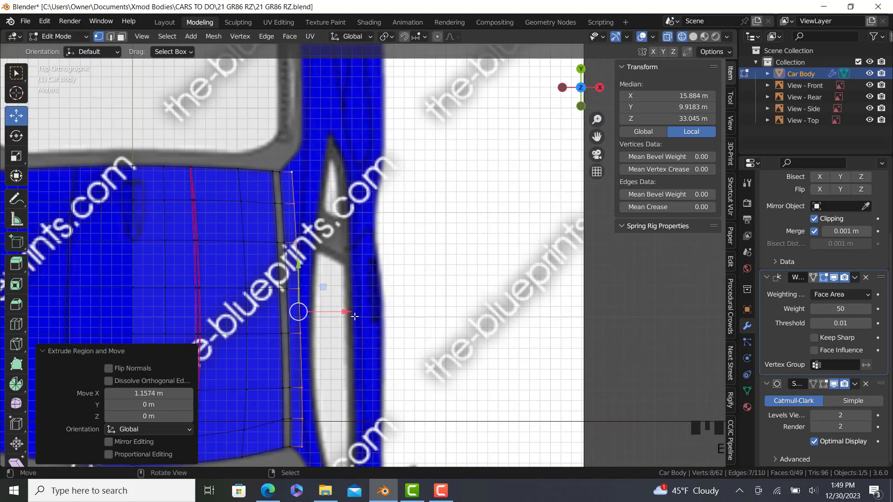
Check the newly extruded rear roof faces from the front and top orthographic views
key(KP_1)
scroll(up, 3)
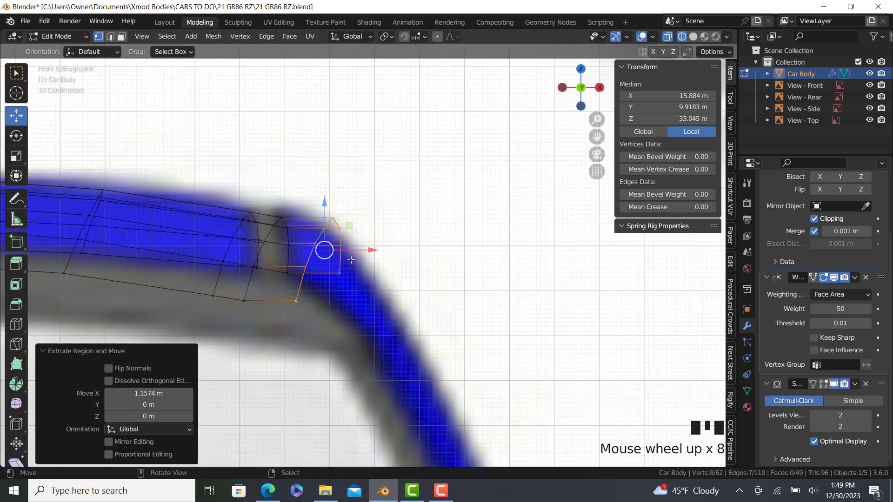
key(KP_7)
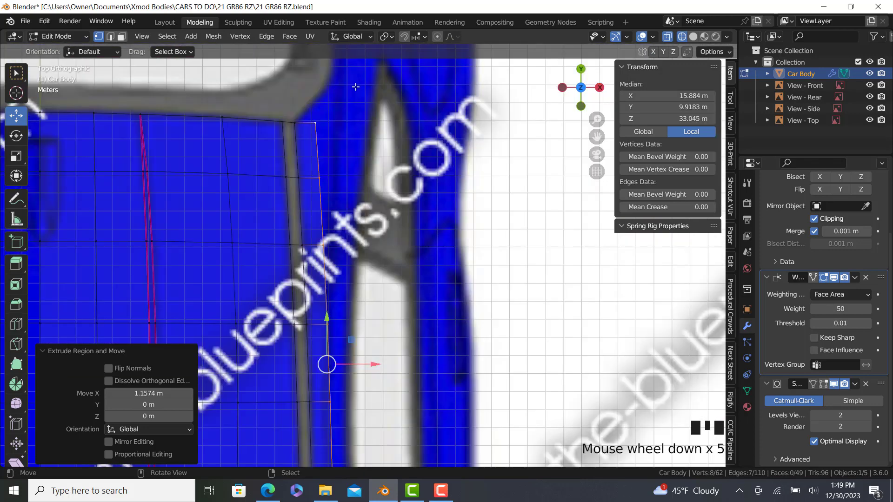
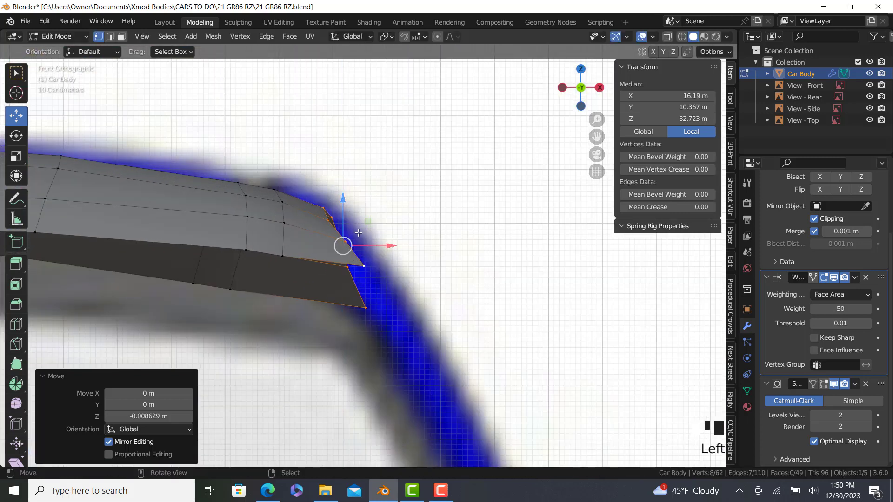
Select the single vertex at the roof's rear corner for sliding along the blueprint outline
right_click(305, 213)
scroll(up, 3)
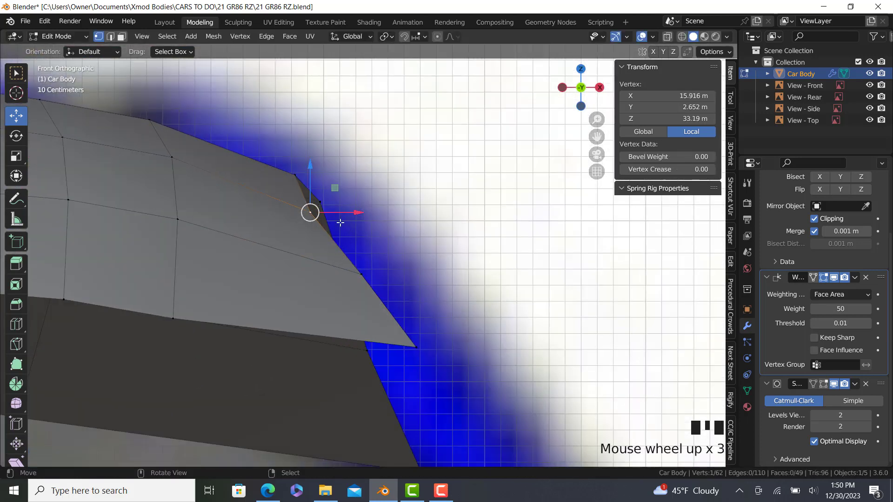
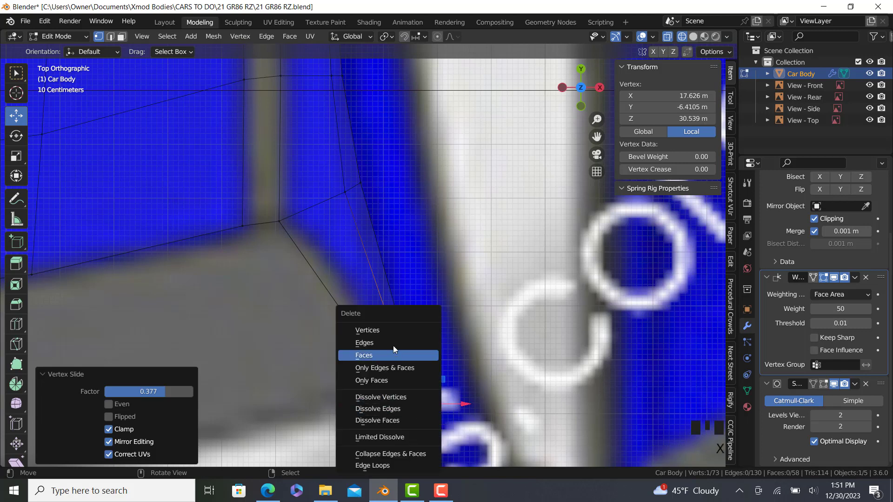
Subdivide the roof-to-C-pillar corner edge and start filling faces between the new vertices
drag(402, 398, 279, 227)
key(w)
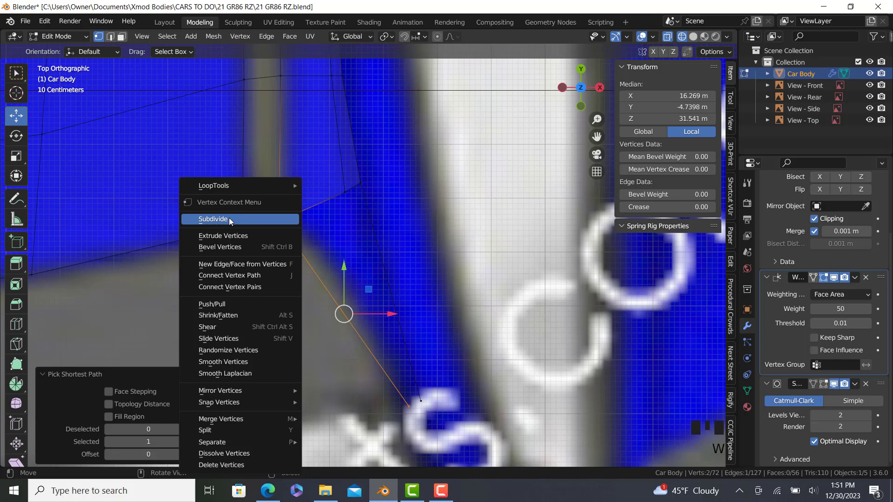
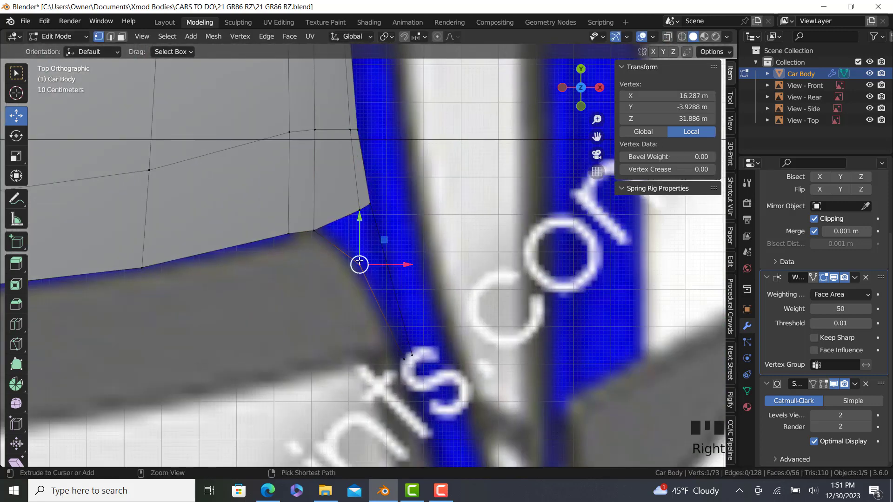
right_click(372, 205)
key(f)
right_click(374, 206)
right_click(399, 358)
Redo a misplaced face fill across the corner vertices after undoing it
drag(371, 330, 367, 279)
right_click(365, 271)
key(ctrl+z)
key(f)
right_click(364, 273)
Toggle wireframe and select another vertex on the corner curve to reshape the sweep
key(Tab)
scroll(down, 3)
key(Tab)
scroll(up, 3)
key(z)
right_click(322, 243)
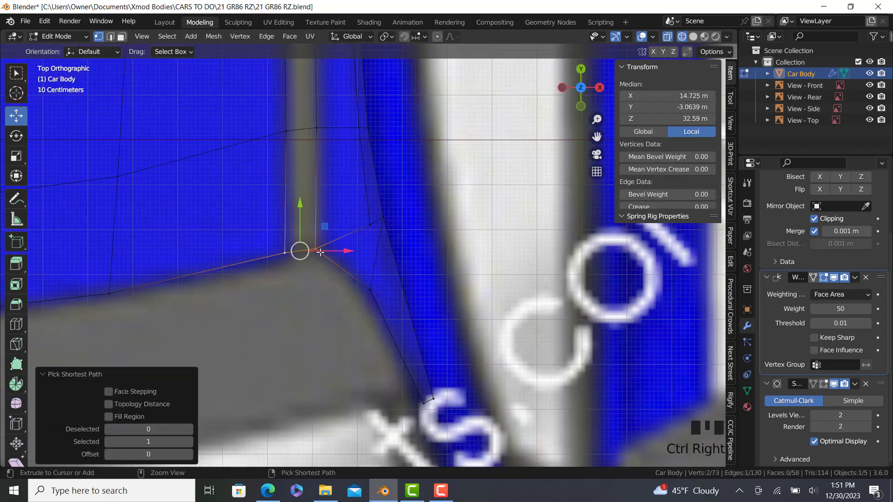
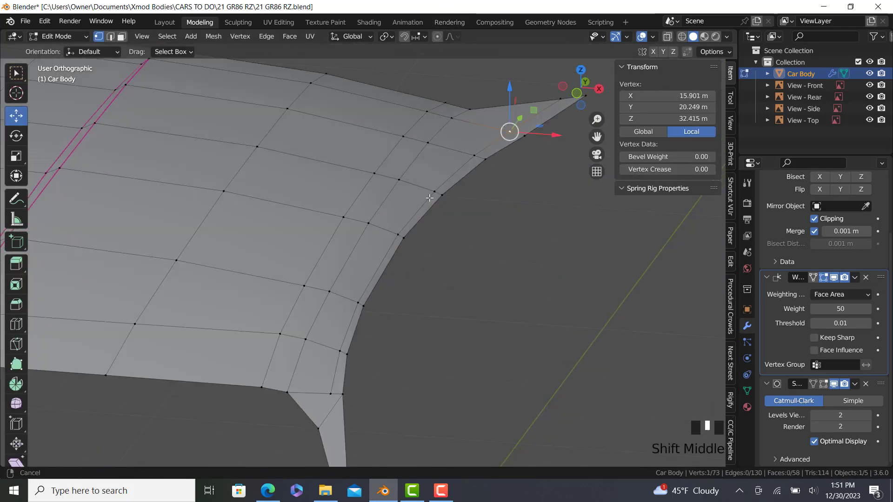
Select the edge loop across the corner and edge-slide it to even the spacing
right_click(461, 365)
scroll(up, 3)
key(g)
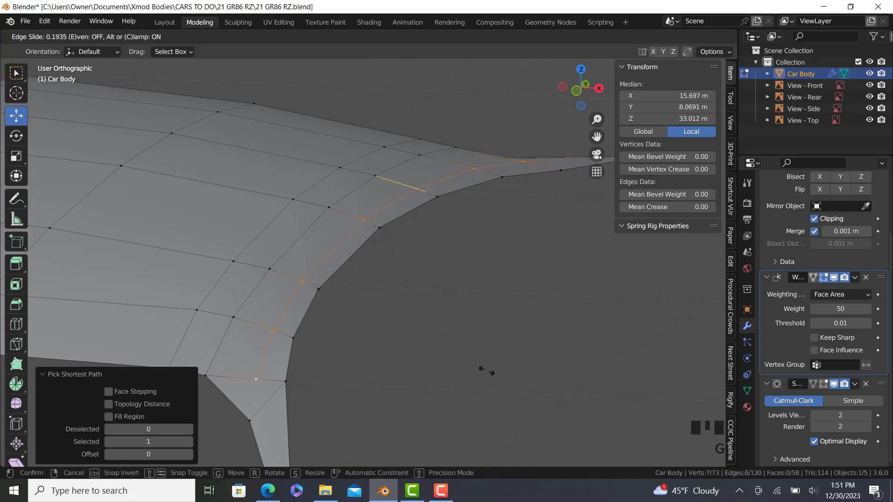
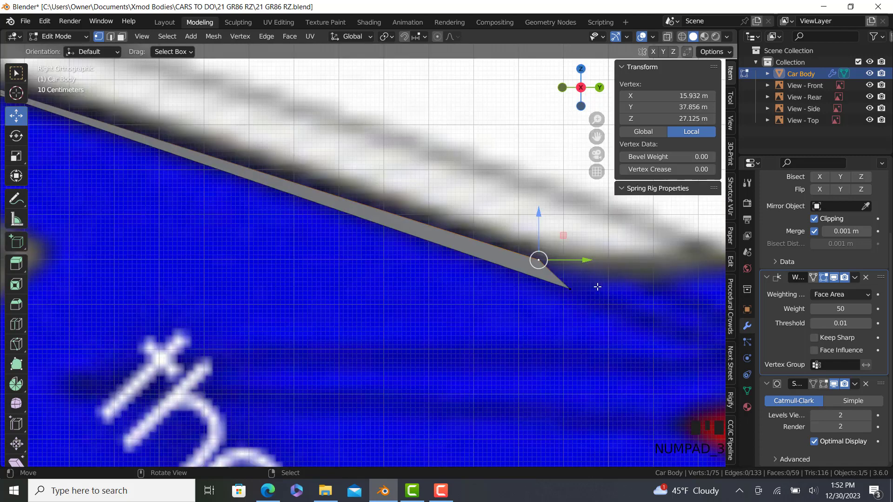
Toggle the viewport shading to see the blueprint while extending the rear slope
key(z)
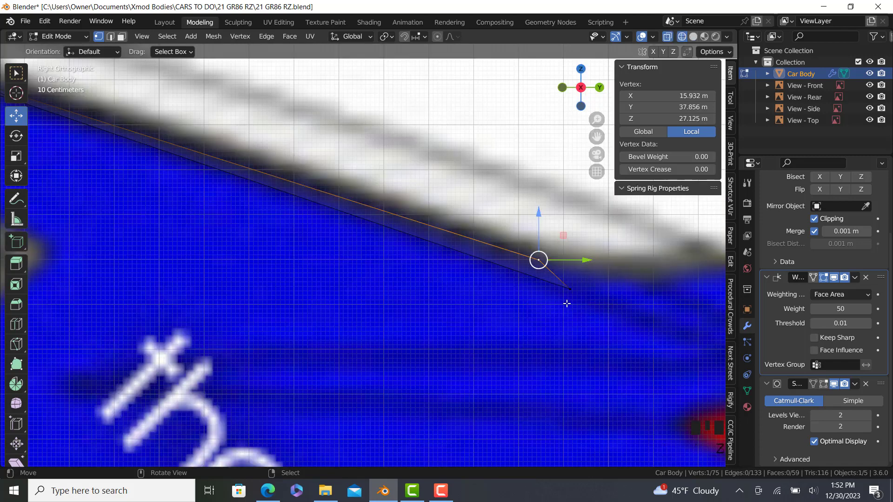
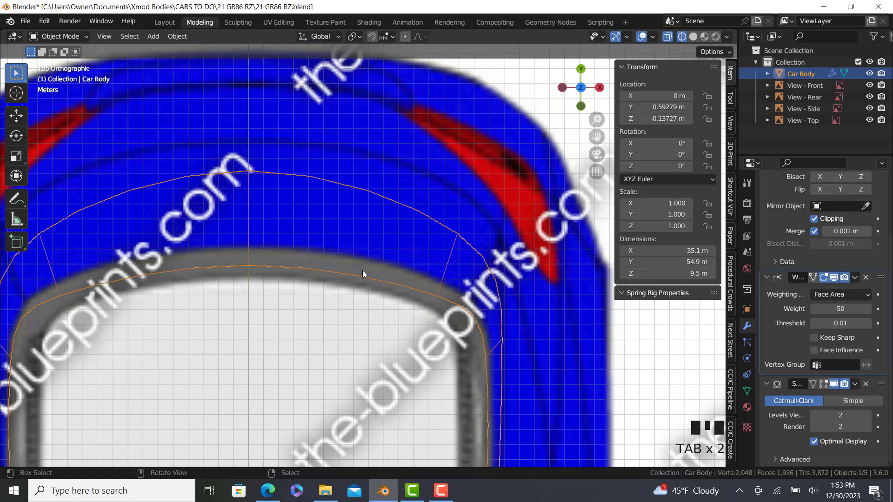
Return to Edit Mode and leave the two new roof edge loops unslid at their midpoint
key(Tab)
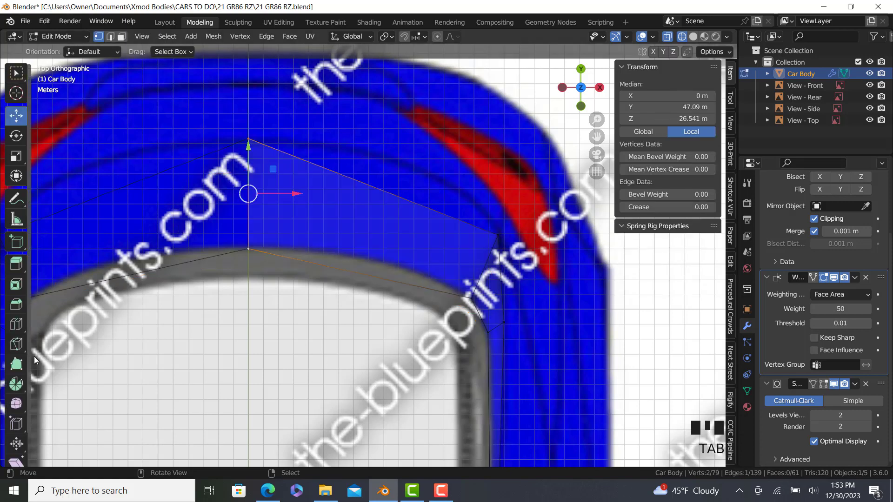
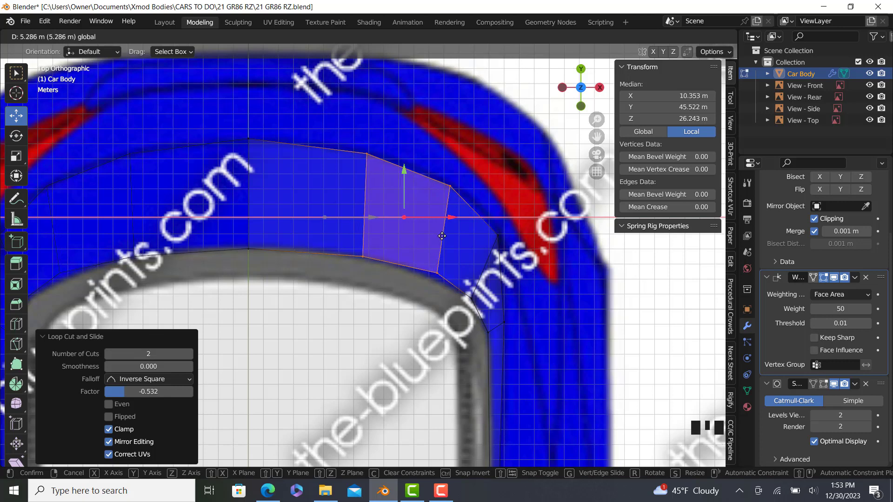
right_click(441, 284)
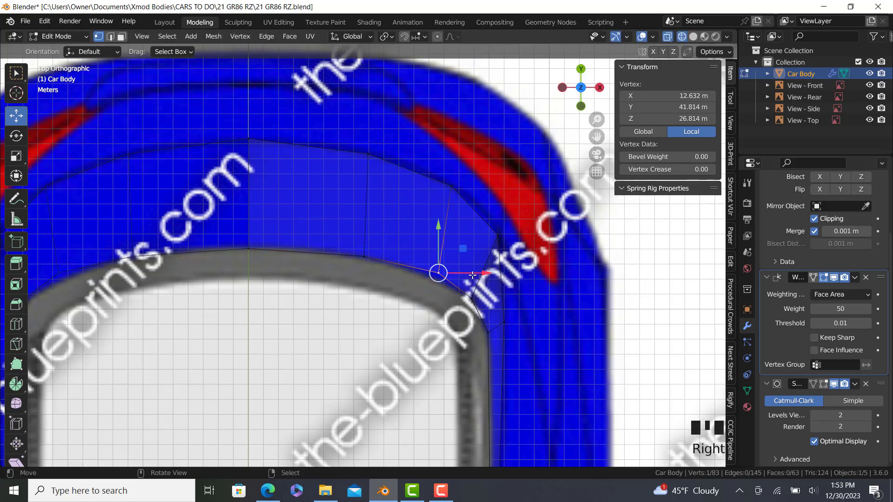
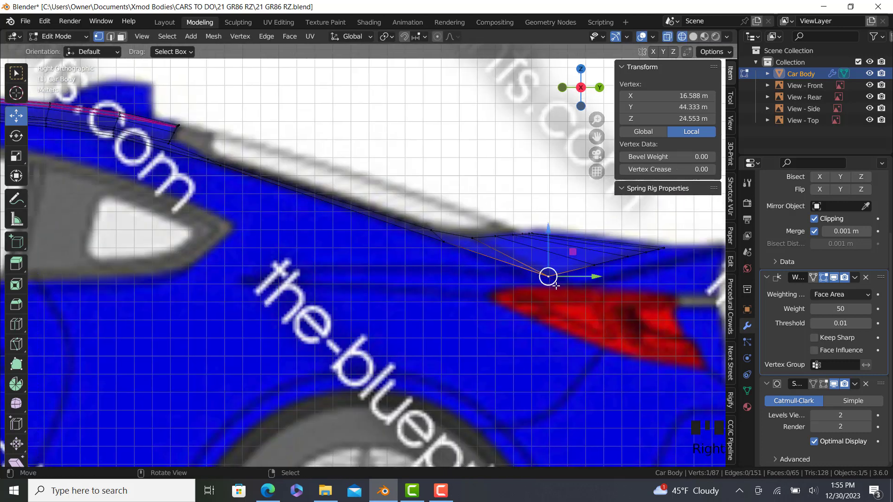
Extrude the strip's end vertex and frame it in Right Orthographic view
key(e)
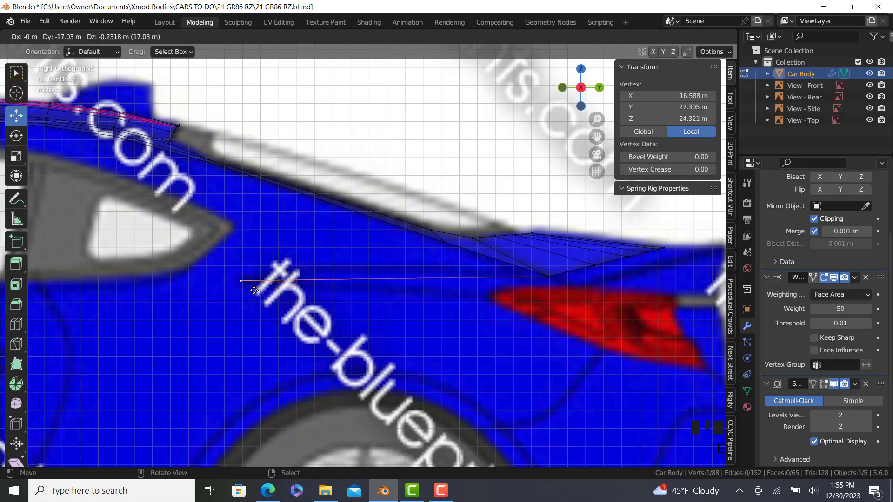
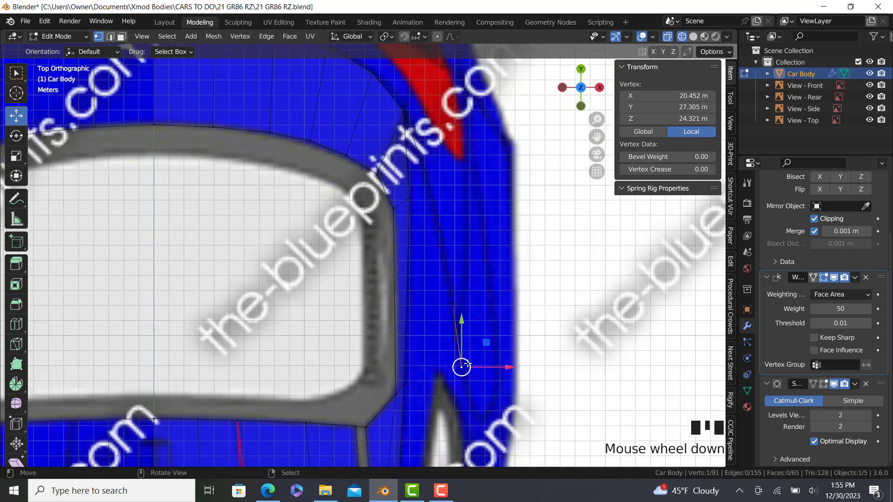
key(KP_3)
scroll(up, 3)
middle_click(292, 248)
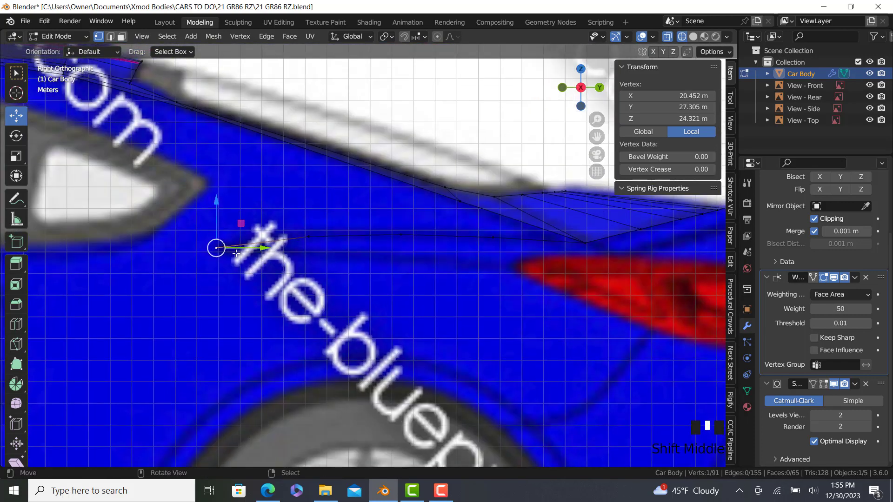
scroll(up, 3)
Extrude three more vertices along the body line above the taillight toward the rear
key(e)
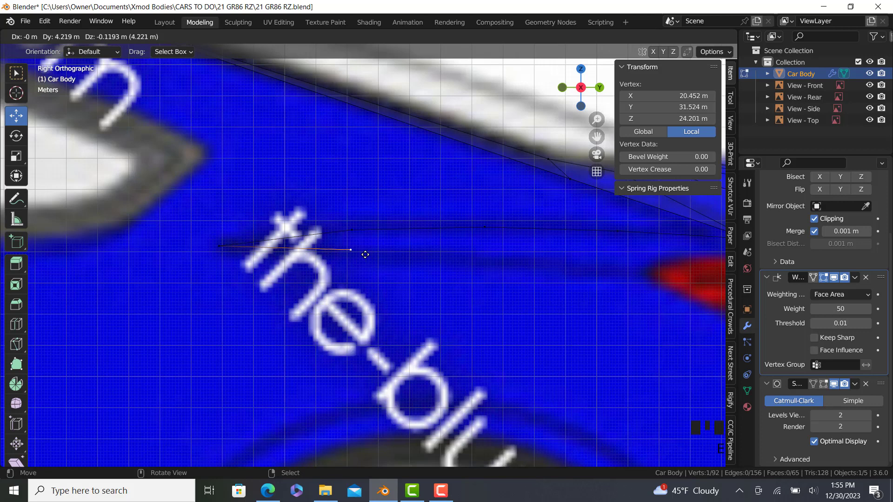
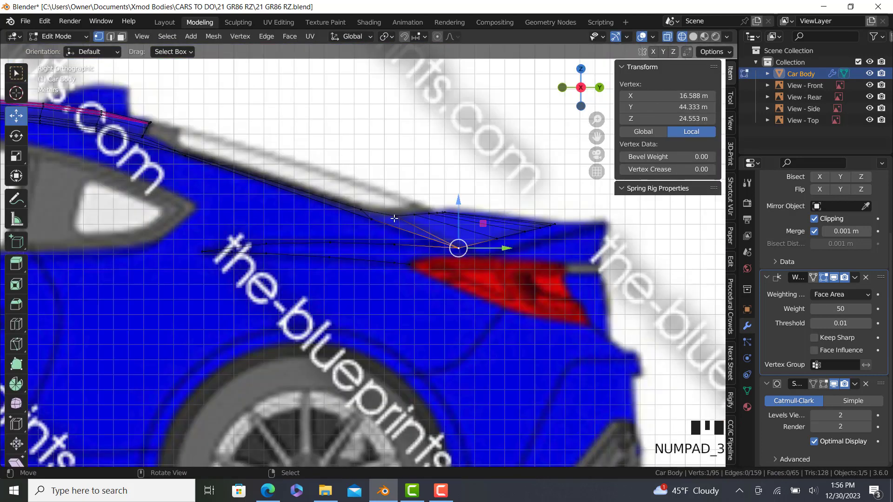
scroll(up, 3)
key(e)
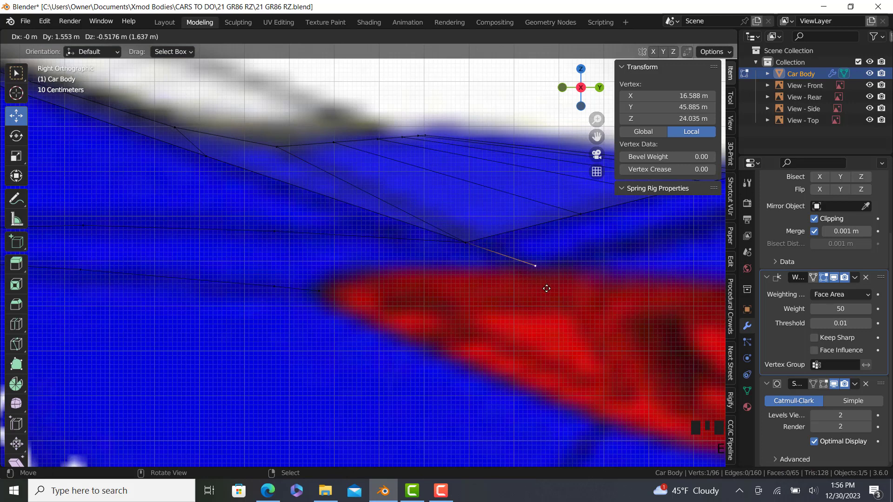
scroll(down, 3)
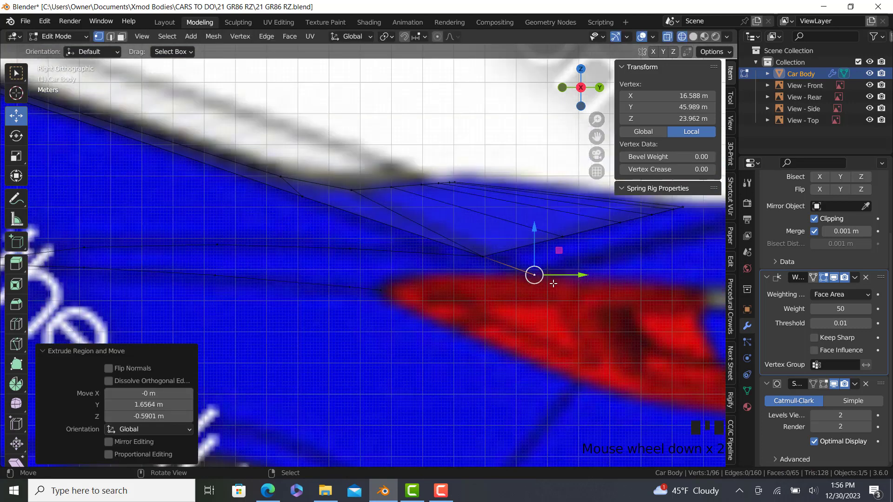
key(e)
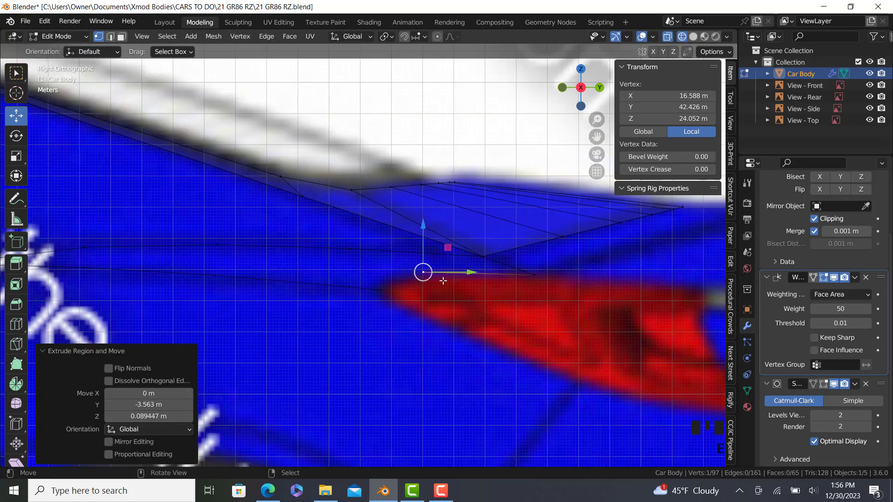
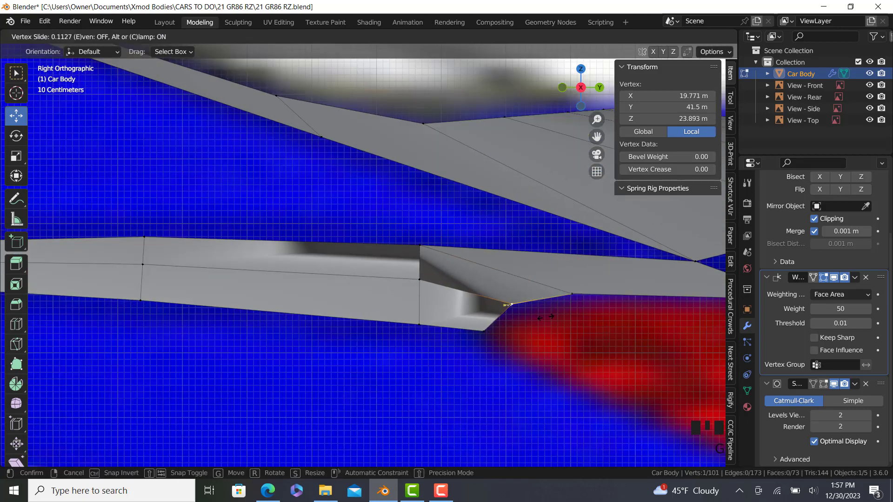
scroll(down, 3)
key(a)
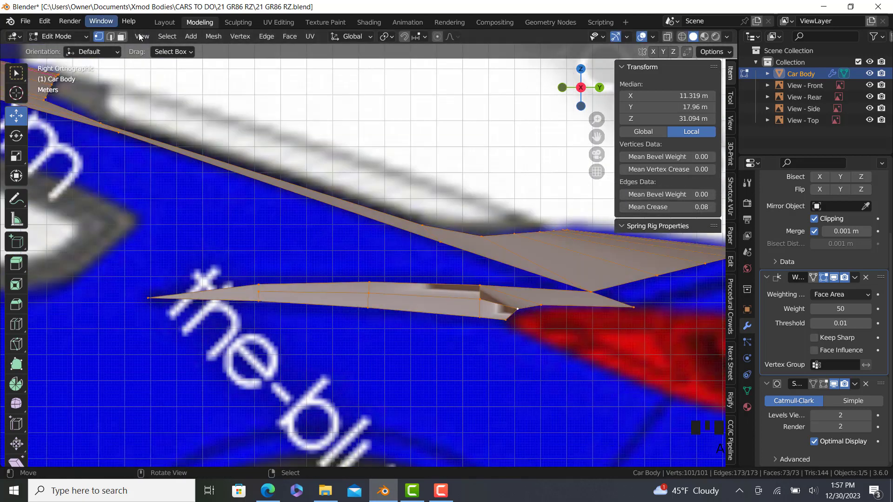
drag(215, 41, 383, 290)
drag(409, 305, 413, 266)
scroll(up, 3)
key(Tab)
drag(372, 290, 397, 237)
key(Tab)
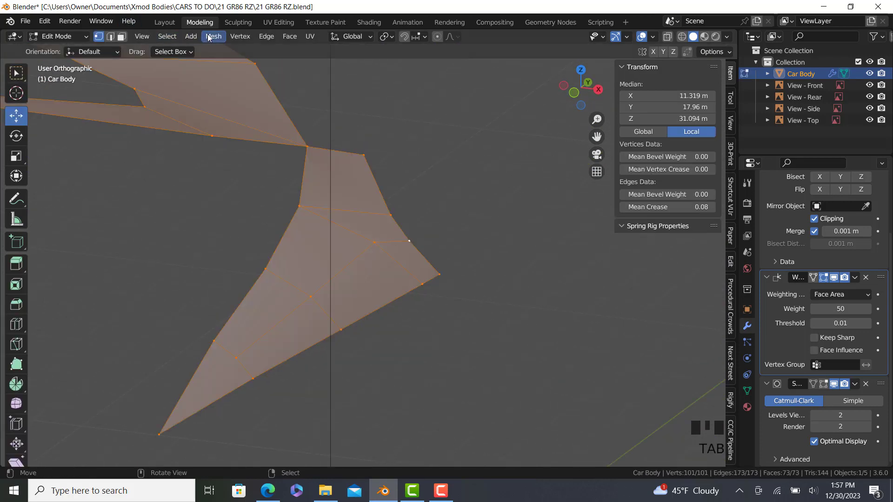
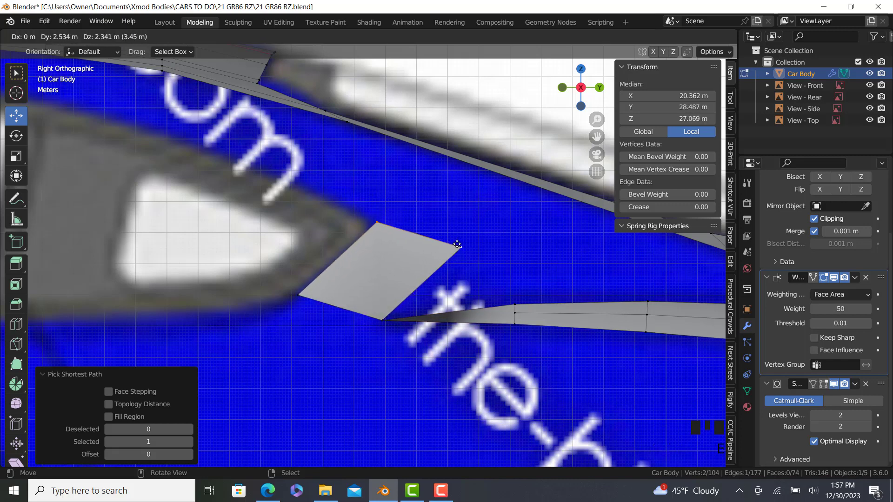
Cancel the stray move and inspect the C-pillar geometry from Top Orthographic view
right_click(458, 248)
key(g)
right_click(376, 221)
key(KP_7)
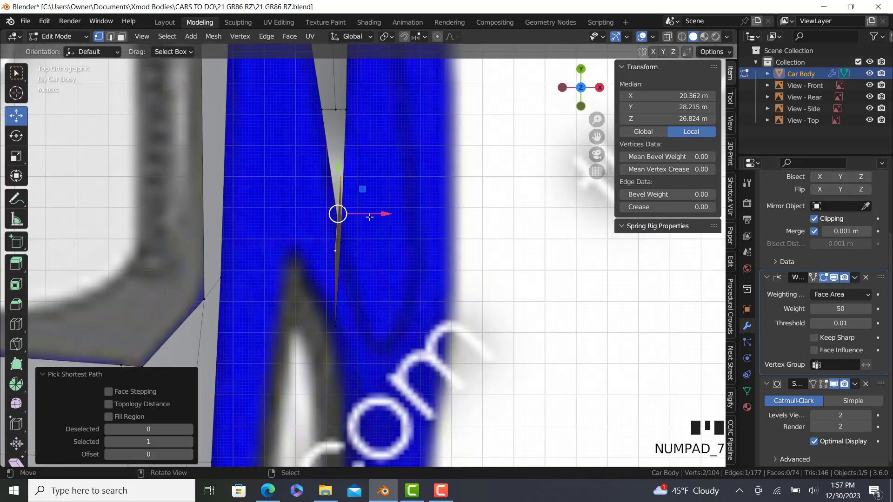
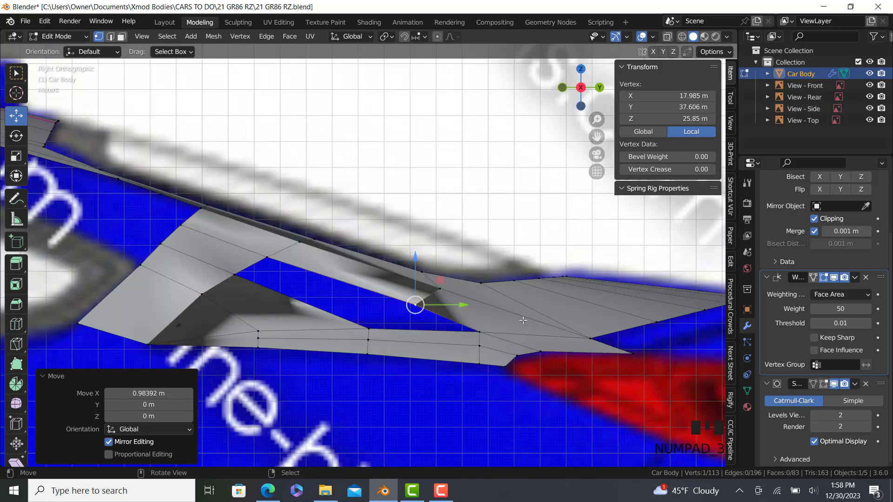
scroll(up, 3)
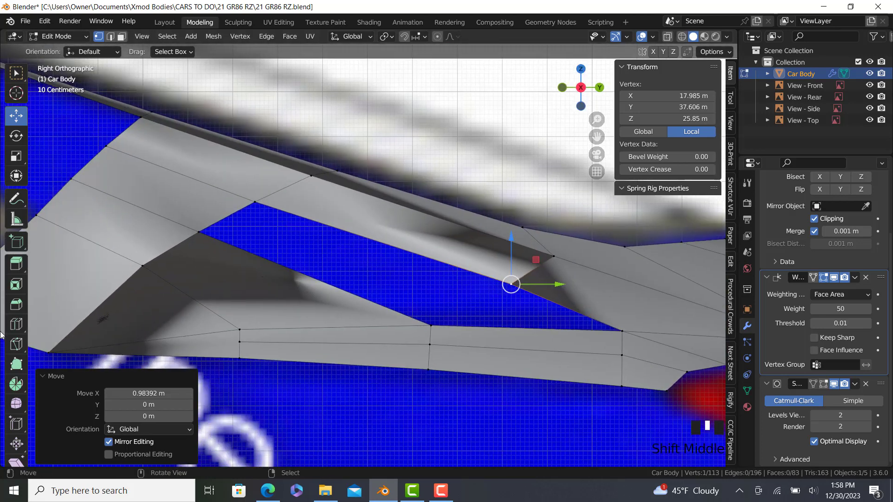
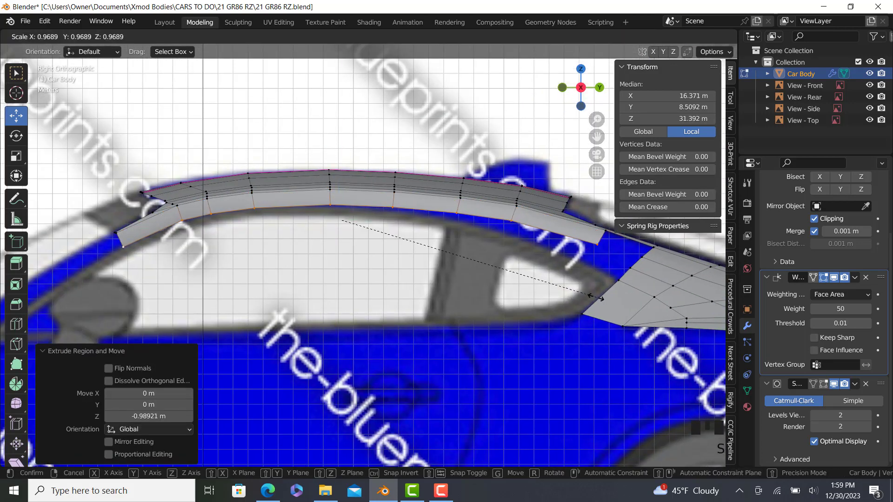
Rotate the extruded lower roof strip slightly and rescale it vertically to fit the side window
key(r)
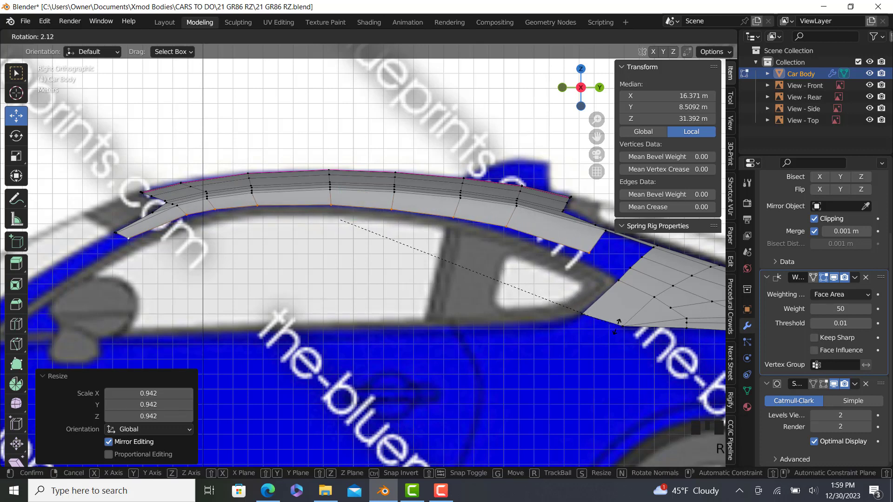
key(s)
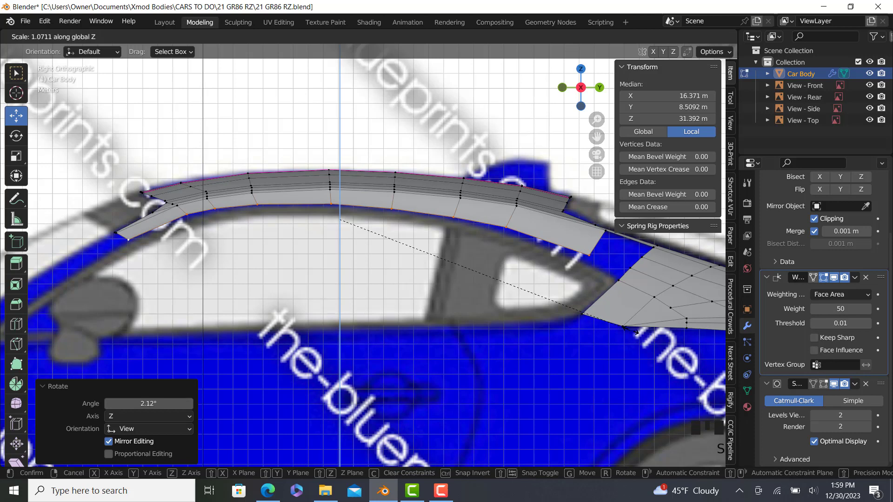
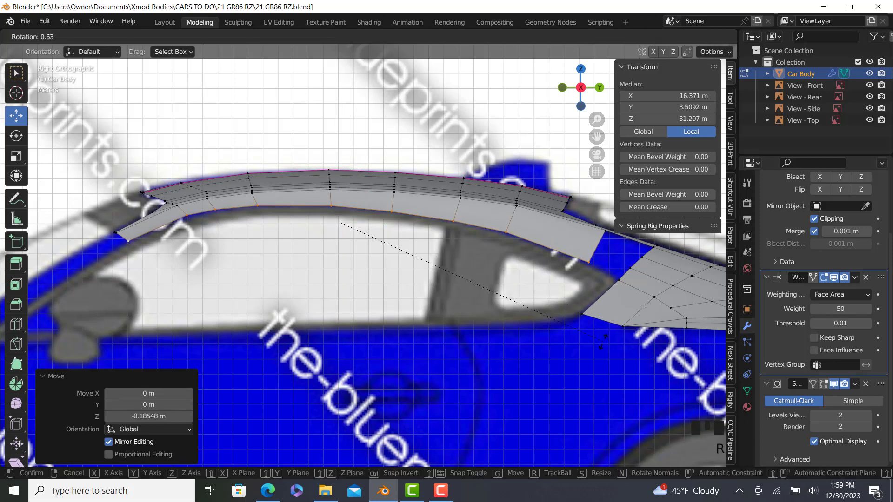
key(s)
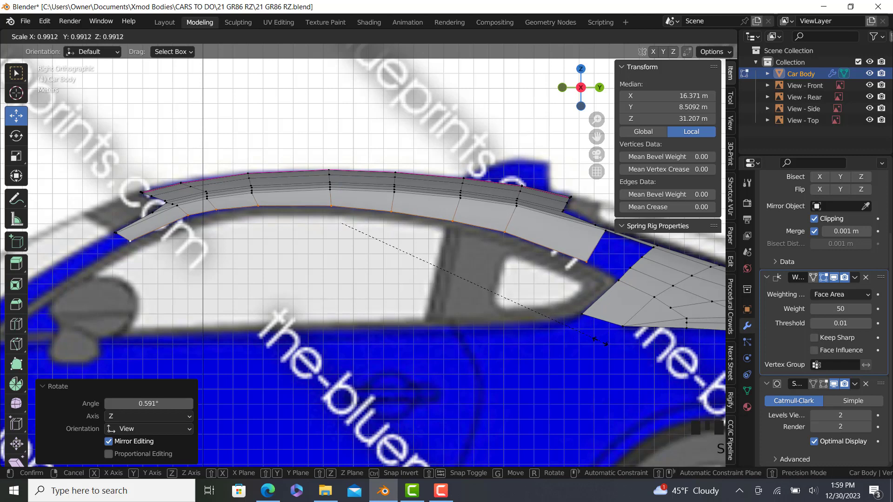
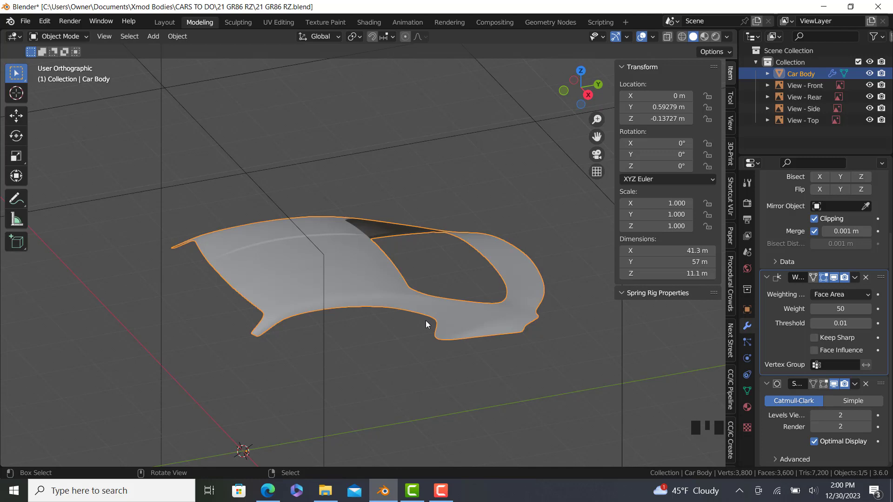
Show the smoothed roof and rear deck in Right Orthographic view, framed over the blueprint
key(KP_3)
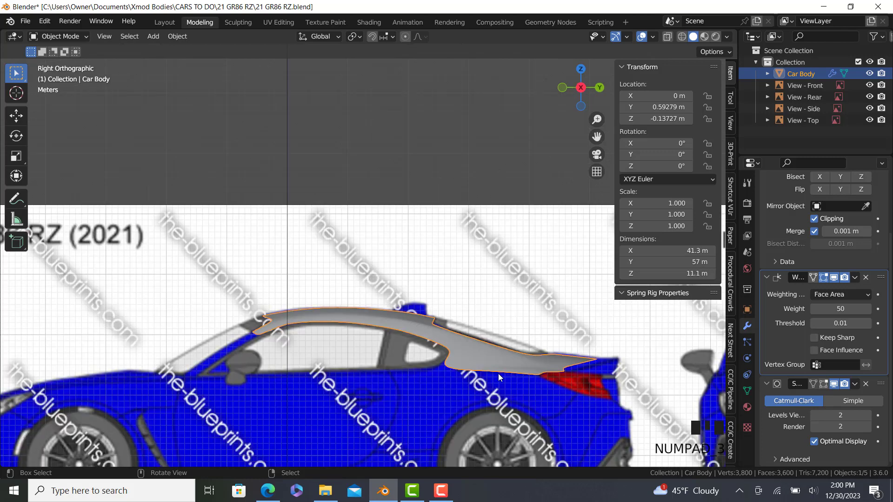
drag(486, 329, 481, 293)
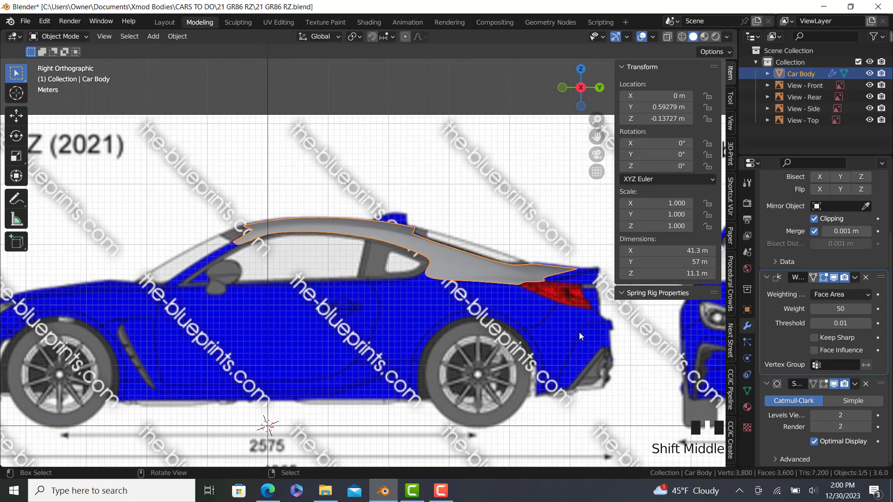